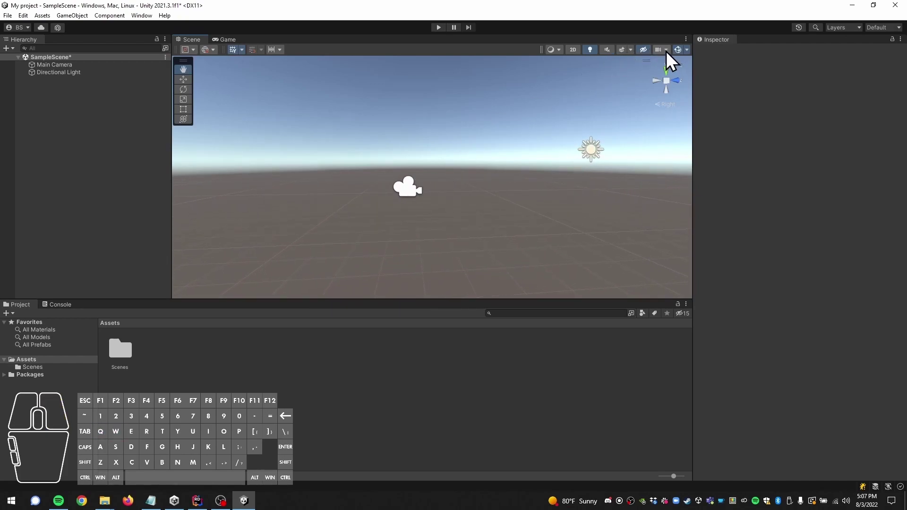
View the scene camera settings and compare the Game view with the Scene view
click(672, 57)
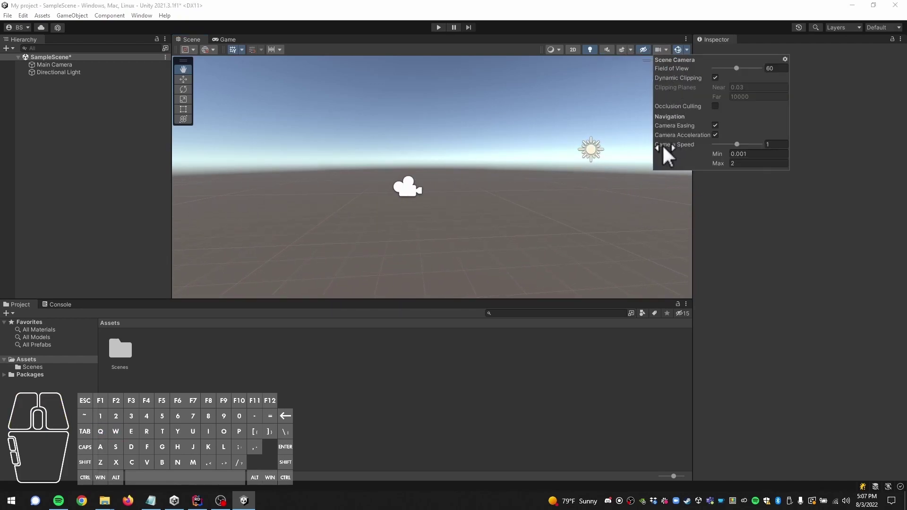
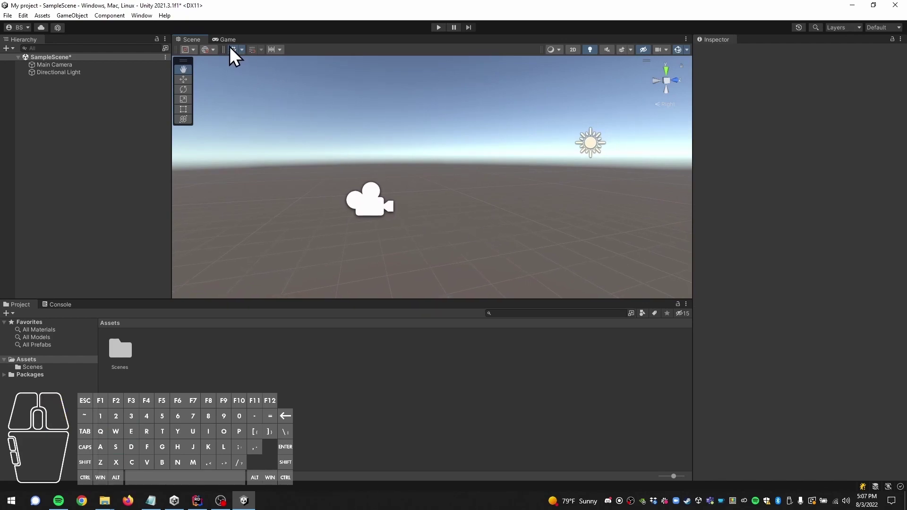
click(233, 49)
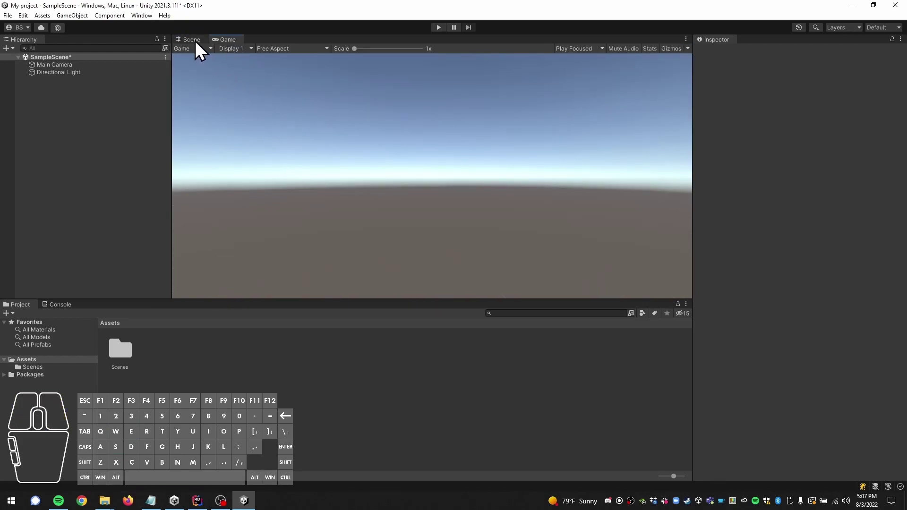
click(201, 48)
click(379, 206)
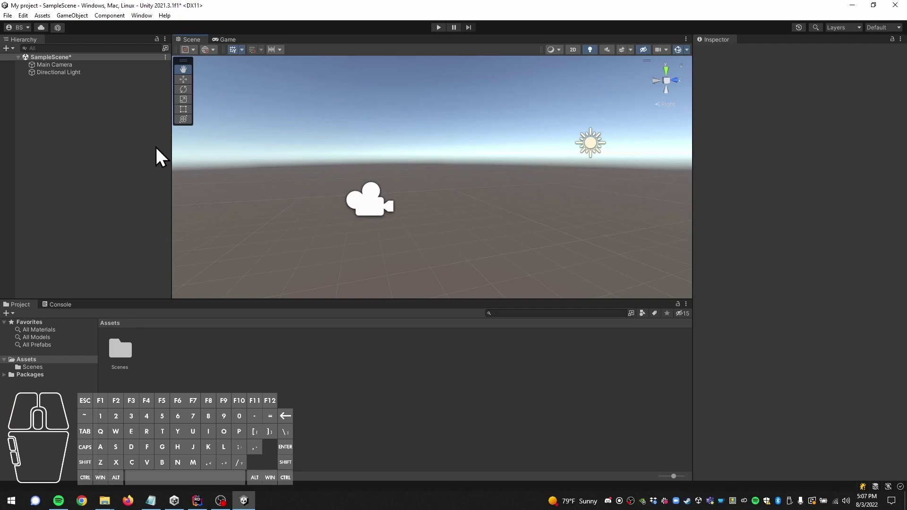
Select Main Camera in the Hierarchy and check what it renders in the Game view
click(69, 72)
right_click(296, 215)
click(232, 50)
drag(458, 232, 393, 214)
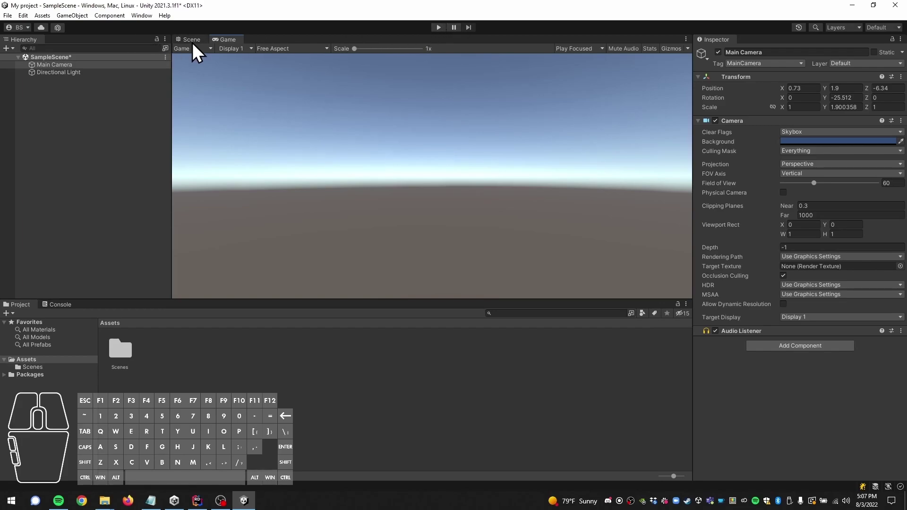
Add a default-named Cube to the scene via the Hierarchy 3D Object menu
click(203, 48)
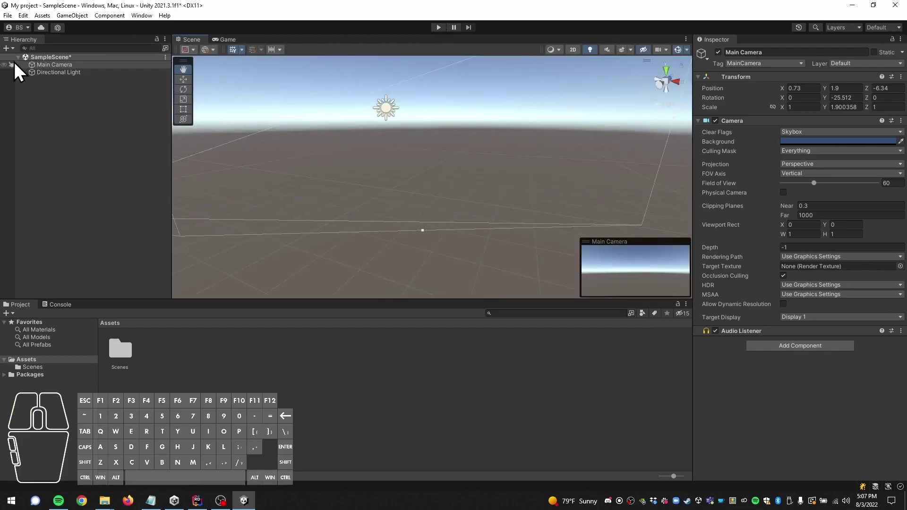
click(16, 56)
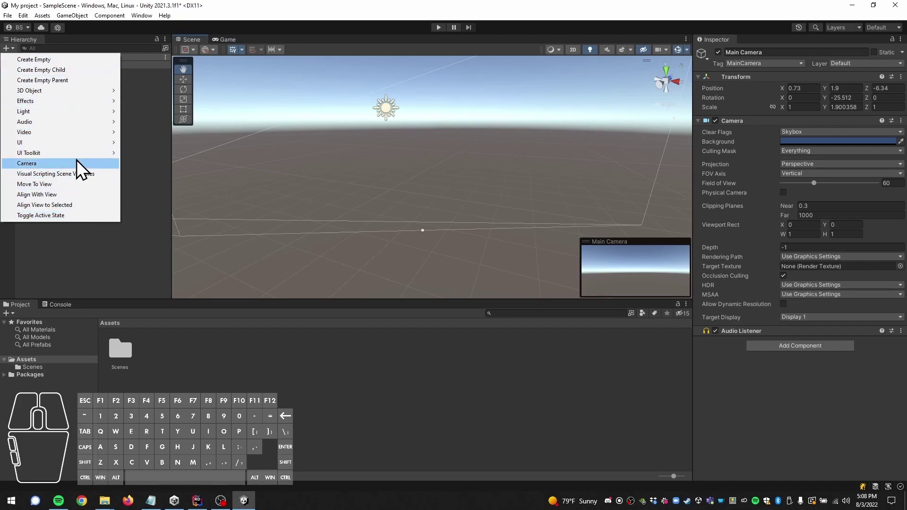
click(78, 102)
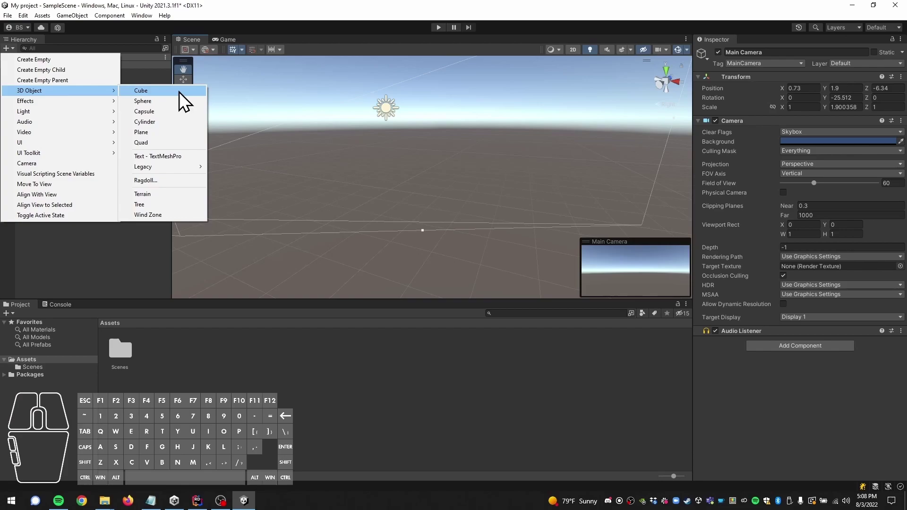
click(185, 100)
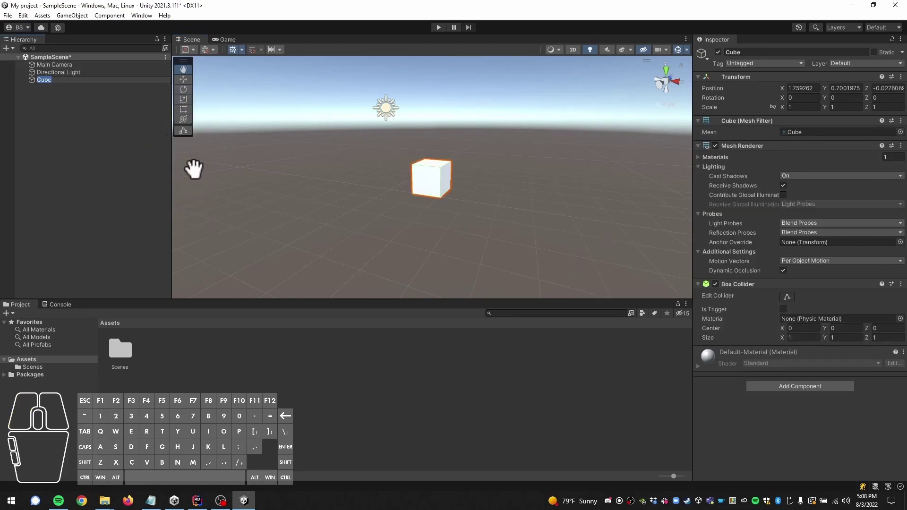
click(66, 138)
Browse the Hierarchy objects and select Main Camera to see the cube in its preview
click(48, 89)
click(59, 72)
click(62, 84)
click(63, 89)
click(64, 83)
click(64, 76)
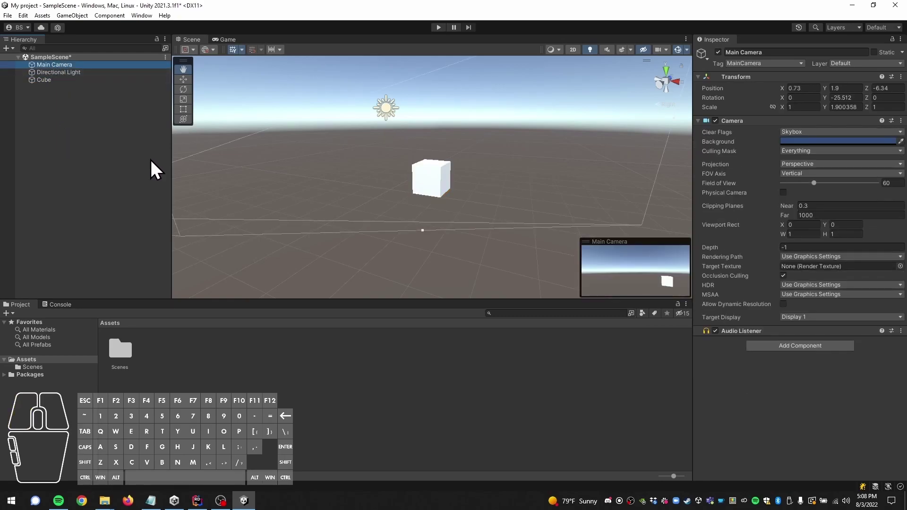
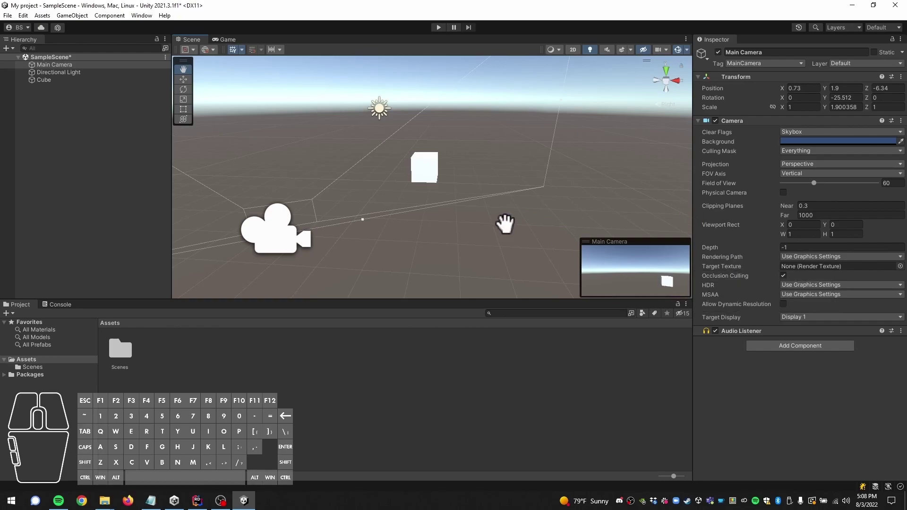
right_click(404, 222)
click(413, 161)
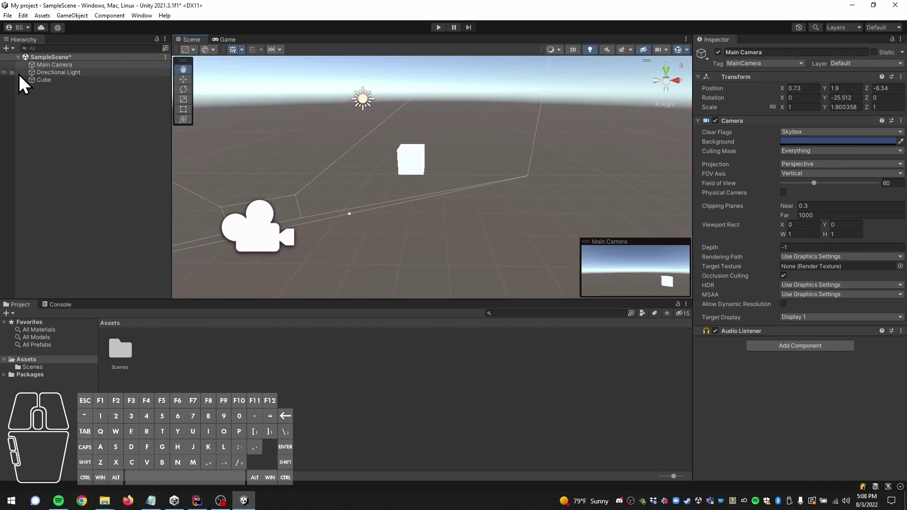
click(54, 87)
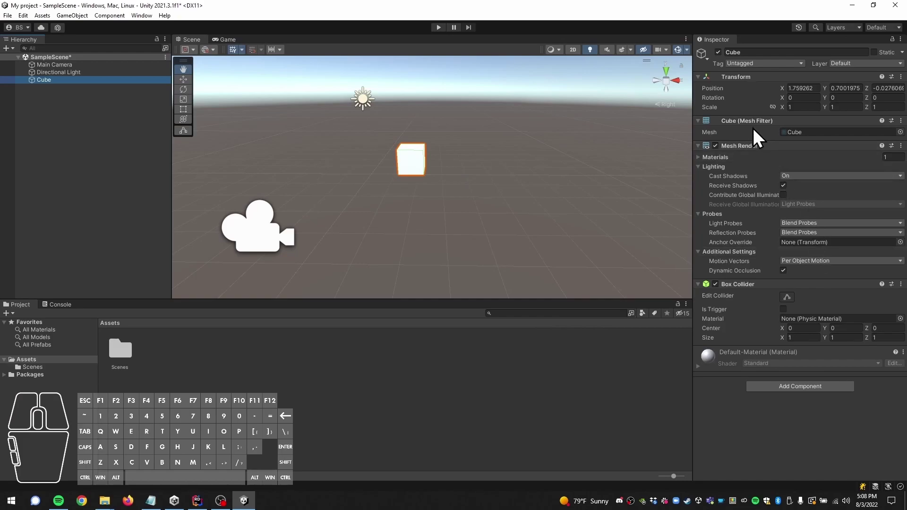
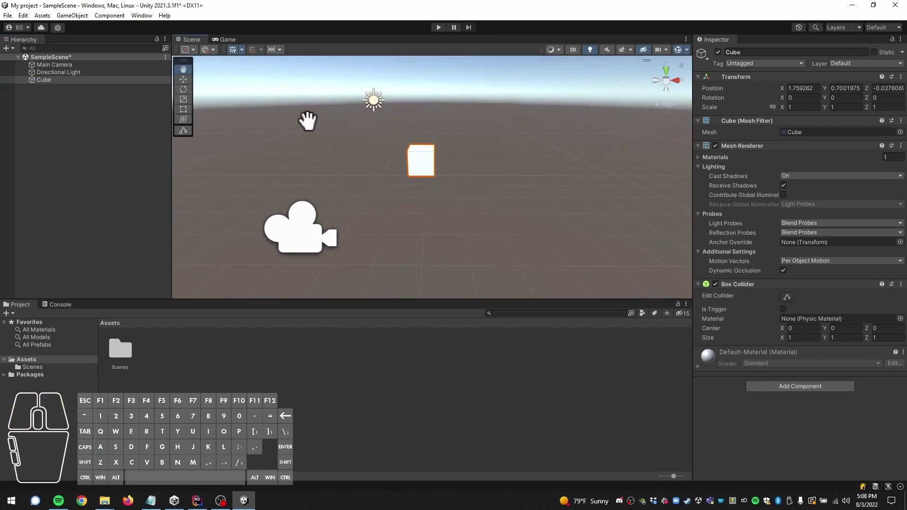
click(228, 47)
drag(358, 186, 393, 205)
click(191, 46)
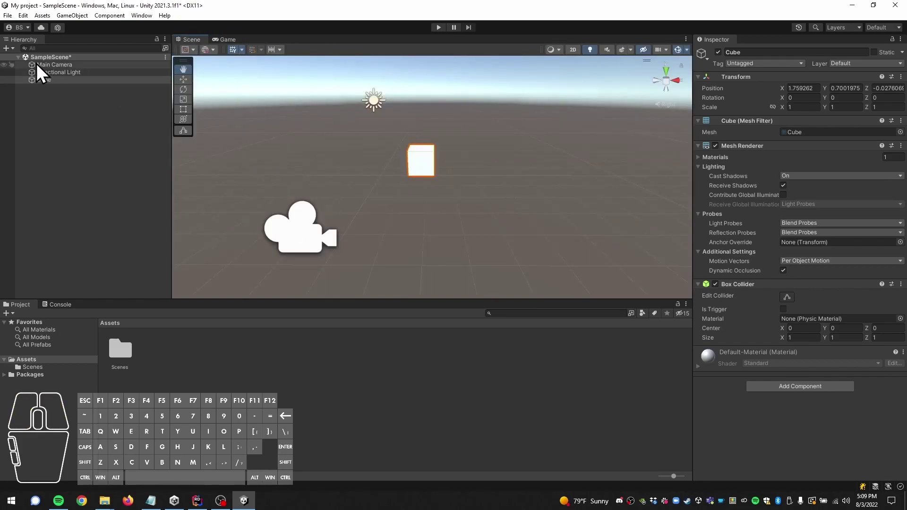
click(45, 72)
right_click(408, 243)
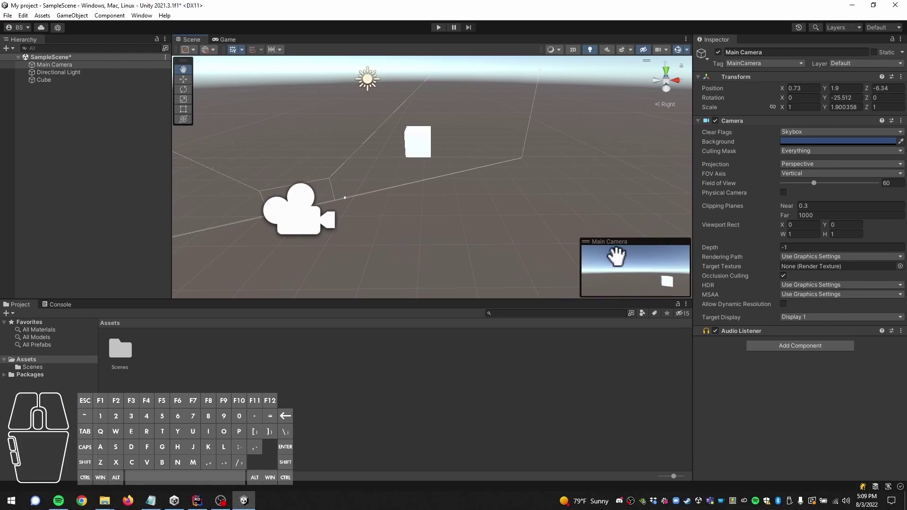
Rotate Main Camera with the Rotate tool to about X 4.277, Y 15.7, Z 8.047, framing the cube
click(186, 85)
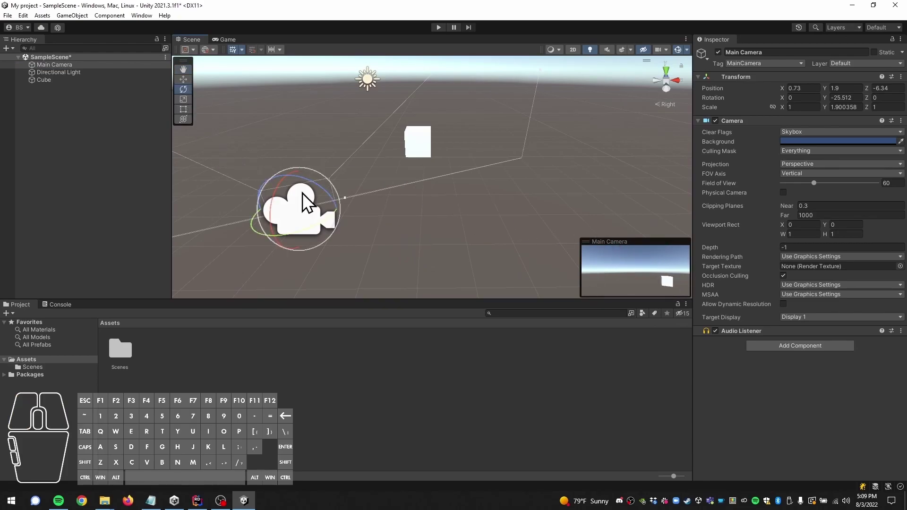
drag(308, 187, 321, 193)
drag(273, 244, 244, 236)
drag(260, 236, 227, 226)
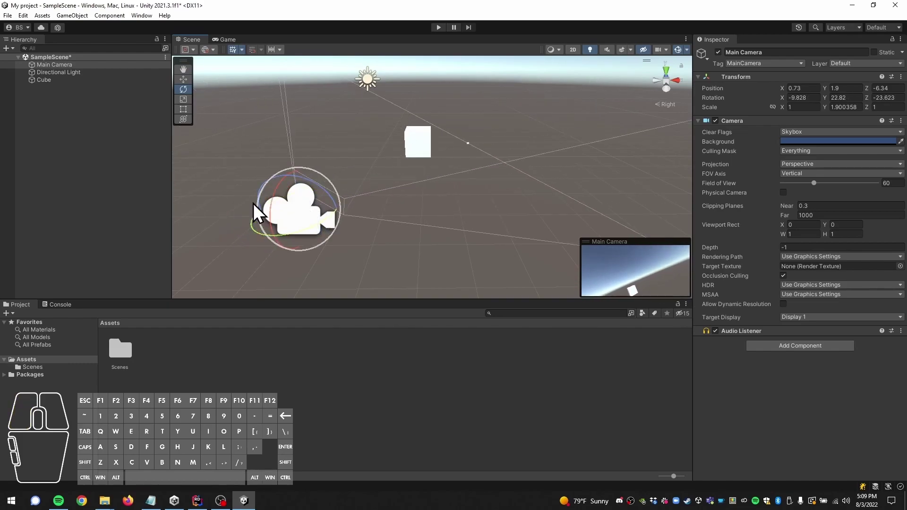
drag(312, 187, 277, 180)
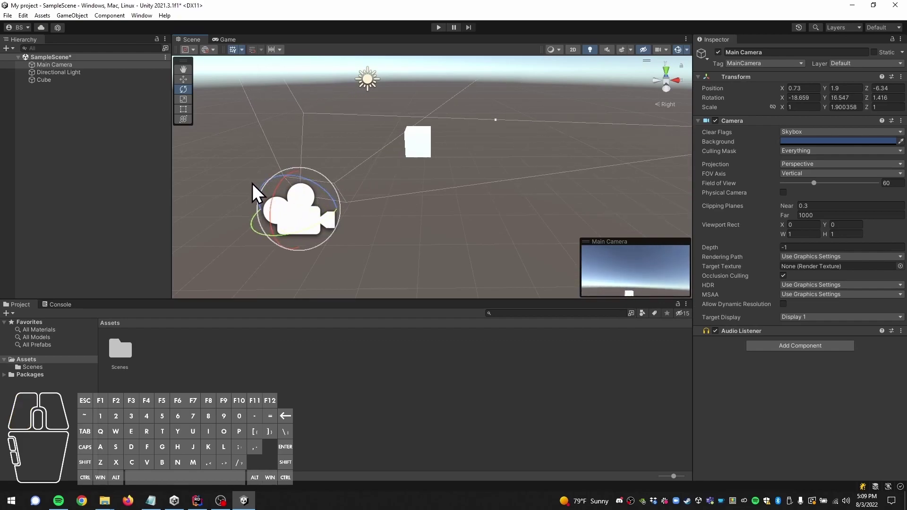
drag(278, 204, 281, 175)
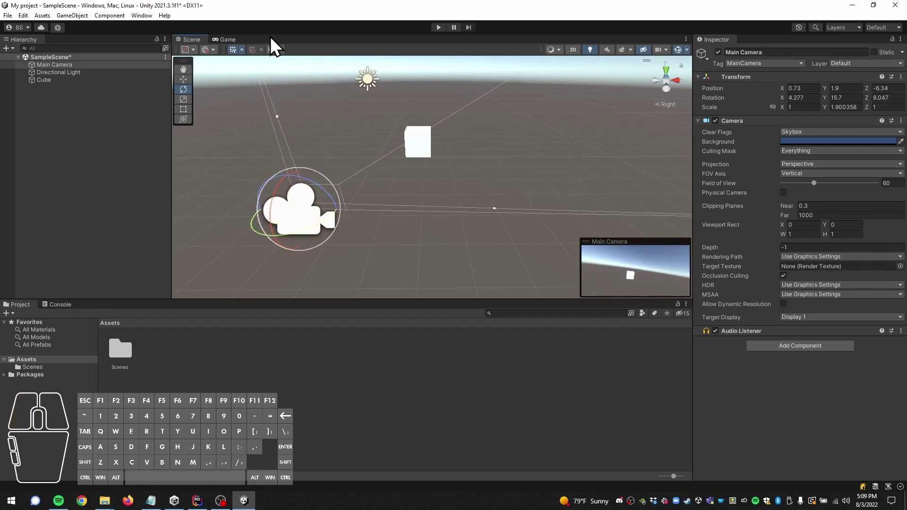
Confirm in the Game view that the rotated camera now sees the cube
click(230, 47)
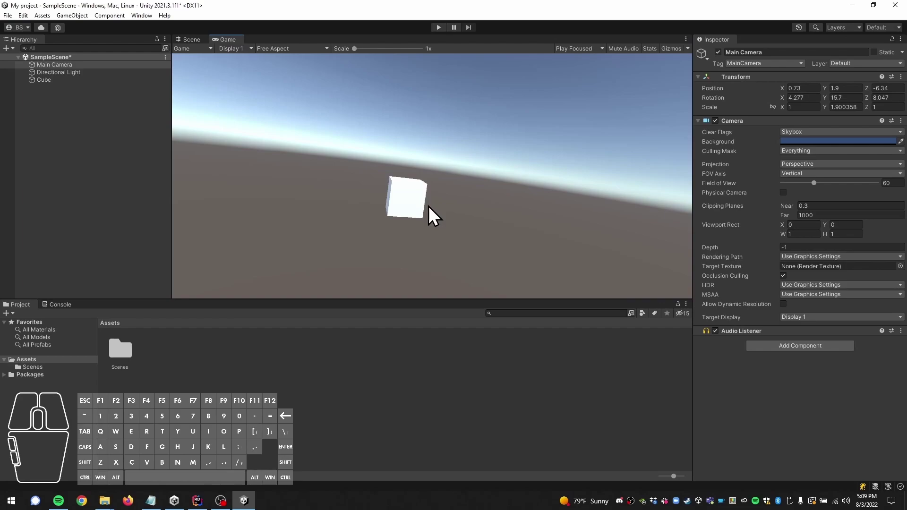
click(186, 45)
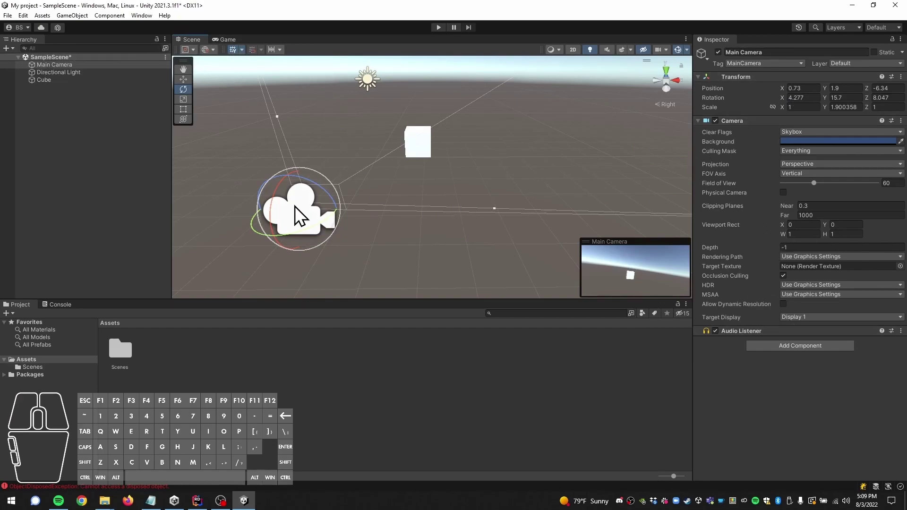
Move Main Camera up to Position Y 3 with the Move tool, then deselect it
click(187, 87)
drag(293, 187, 306, 158)
drag(329, 196, 375, 206)
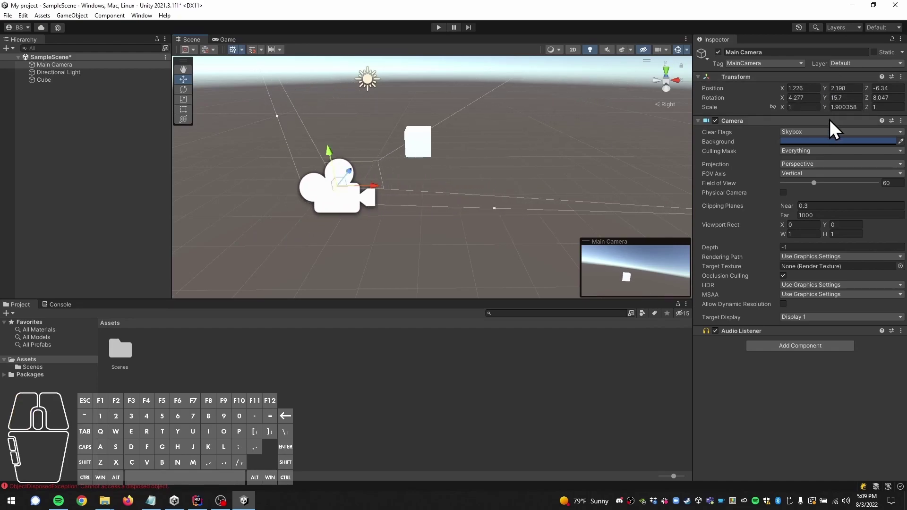
drag(369, 191, 351, 193)
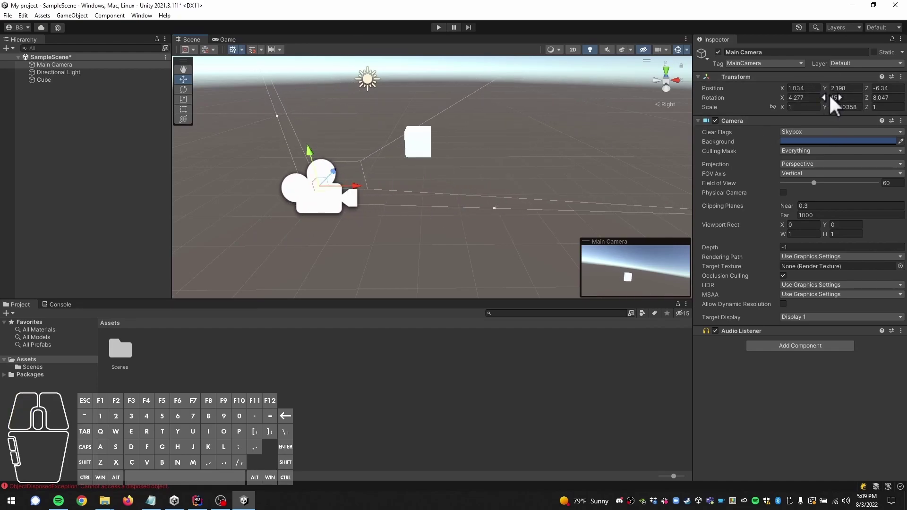
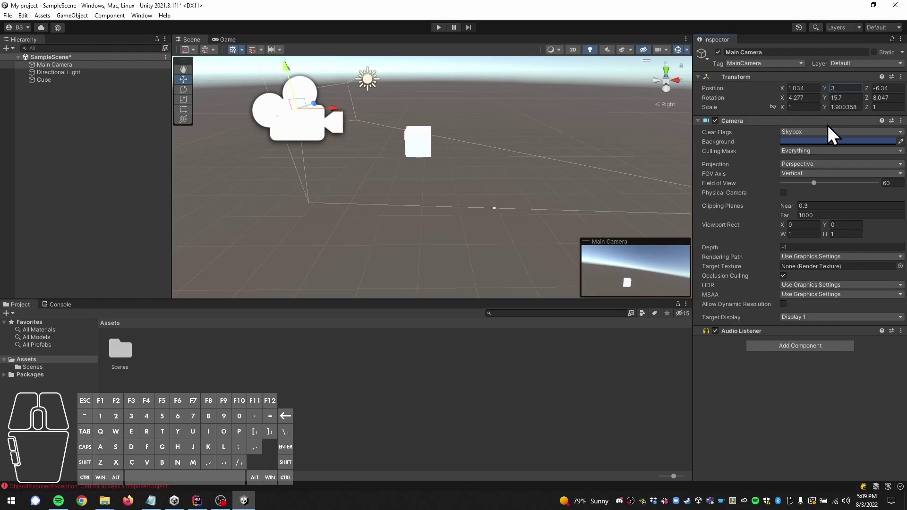
click(69, 191)
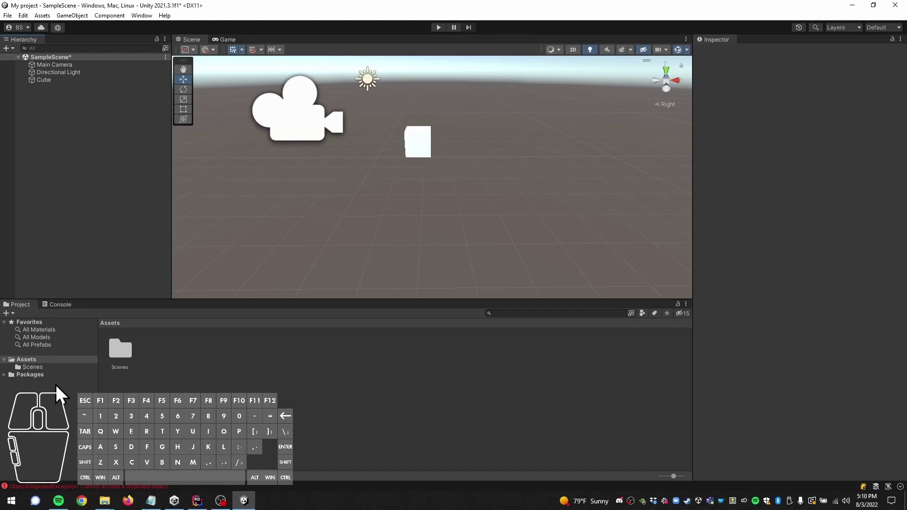
Browse Assets > Scenes and select the SampleScene asset to show its details
click(41, 375)
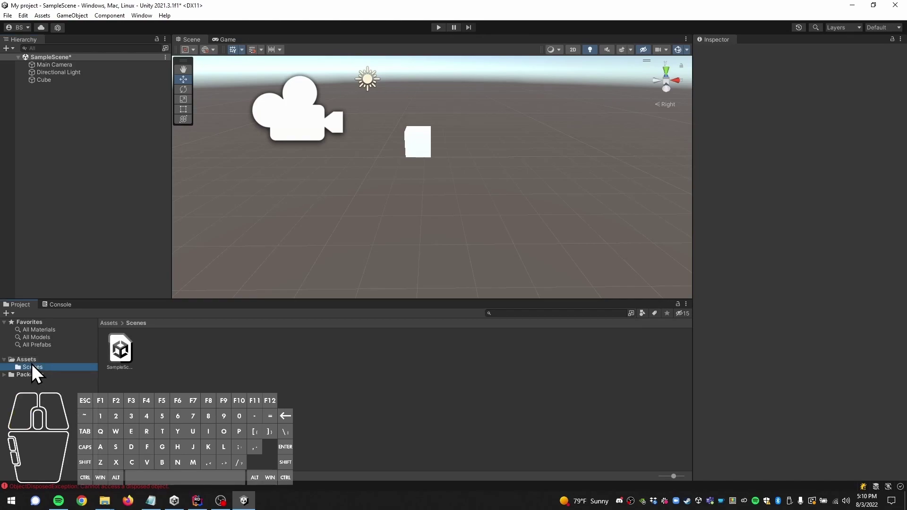
click(37, 372)
click(50, 377)
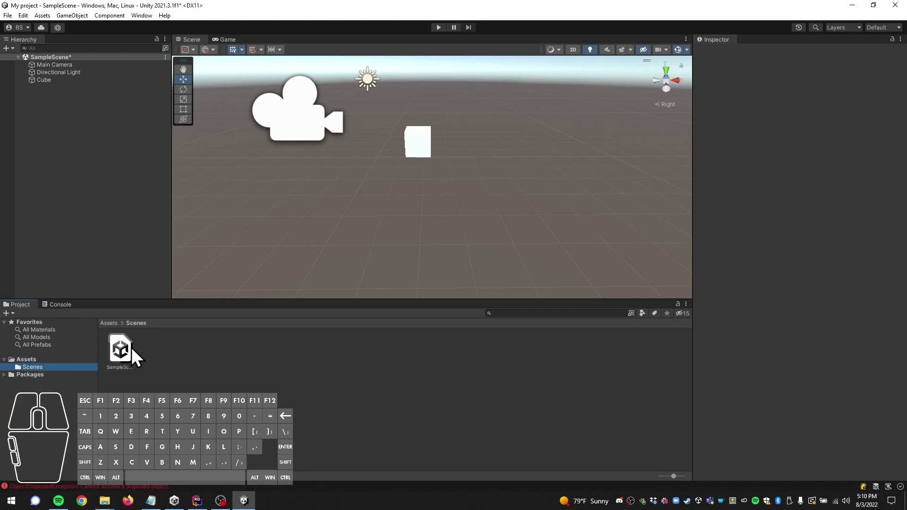
click(125, 352)
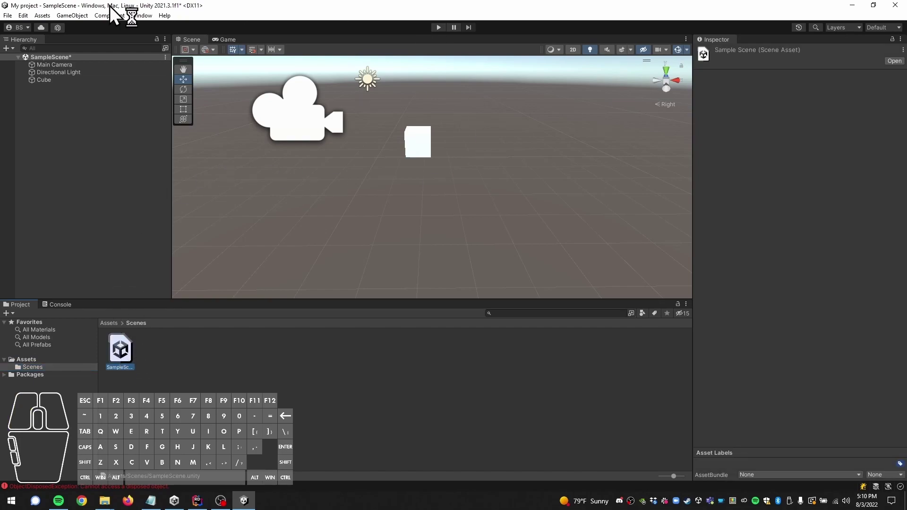
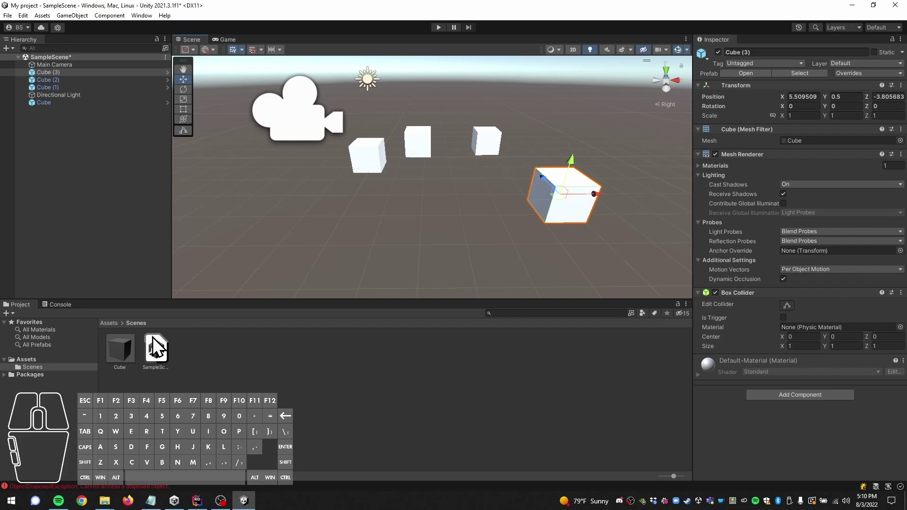
Show the Console and select the ObjectDisposedException error entry
click(63, 312)
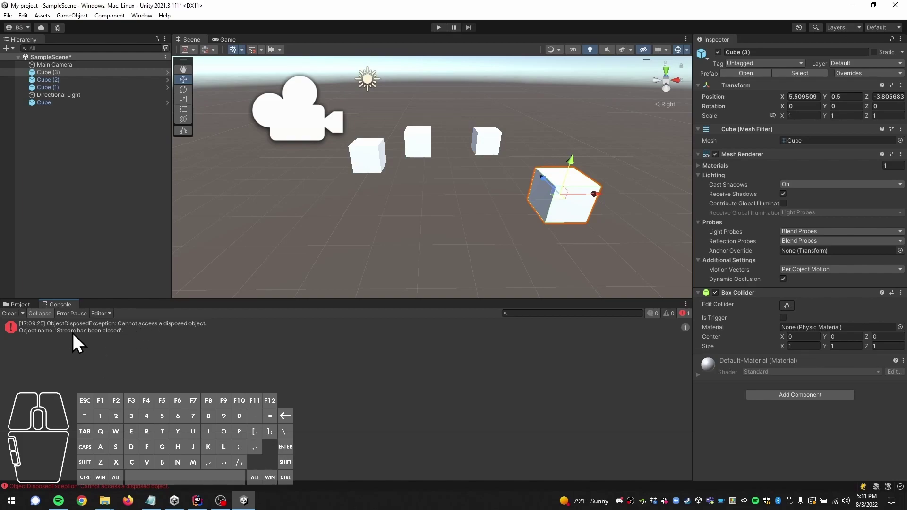
click(84, 336)
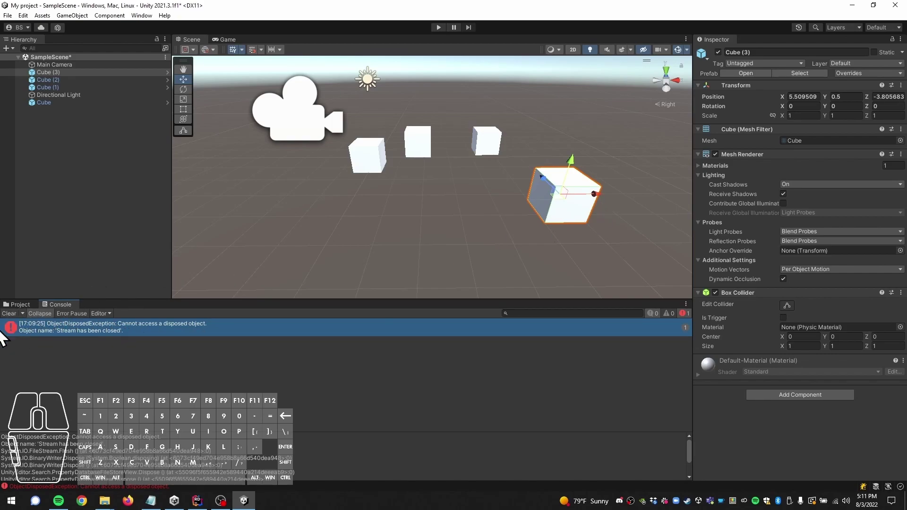
click(14, 321)
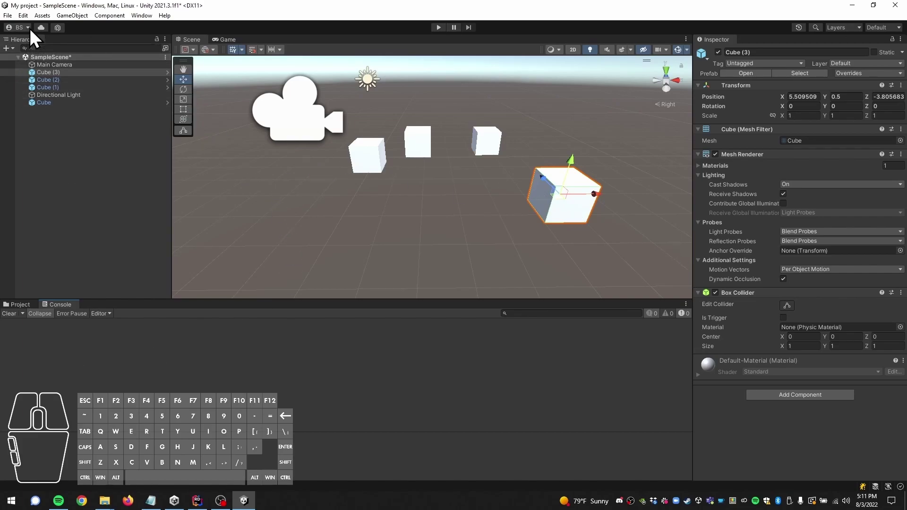
click(35, 34)
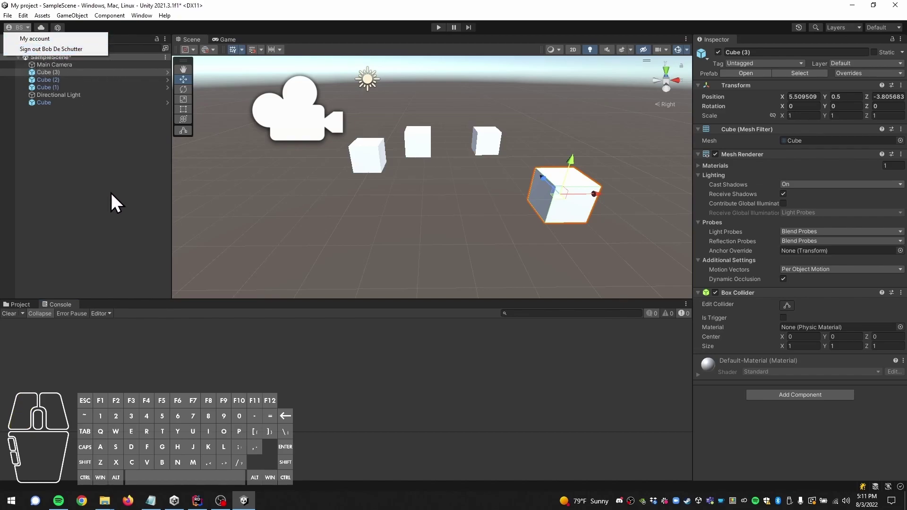
click(116, 202)
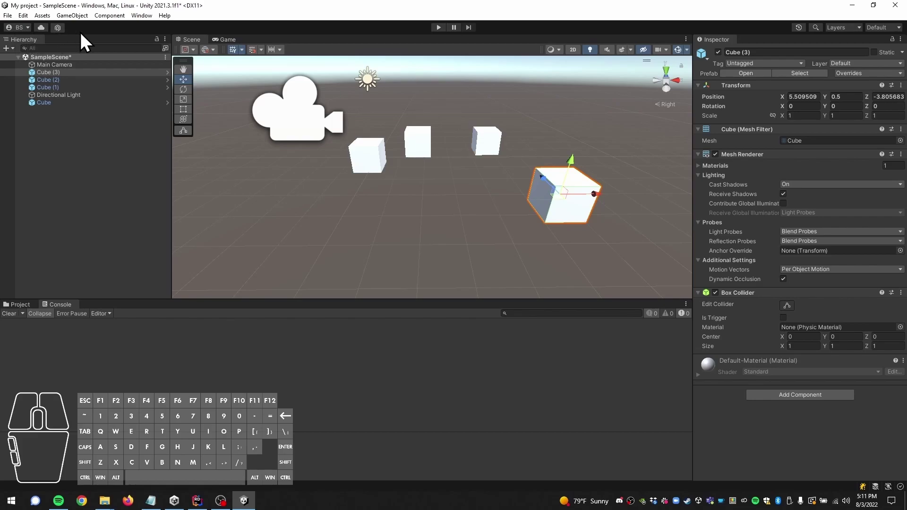
click(145, 22)
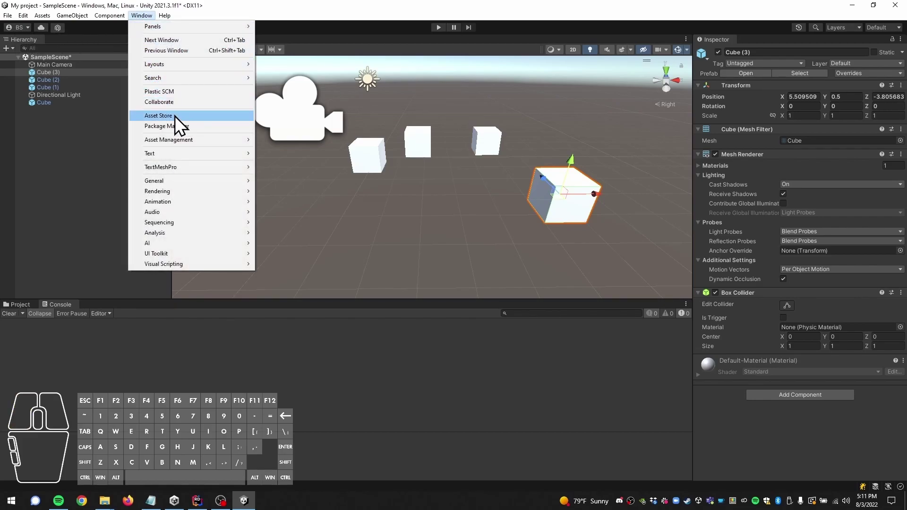
click(181, 122)
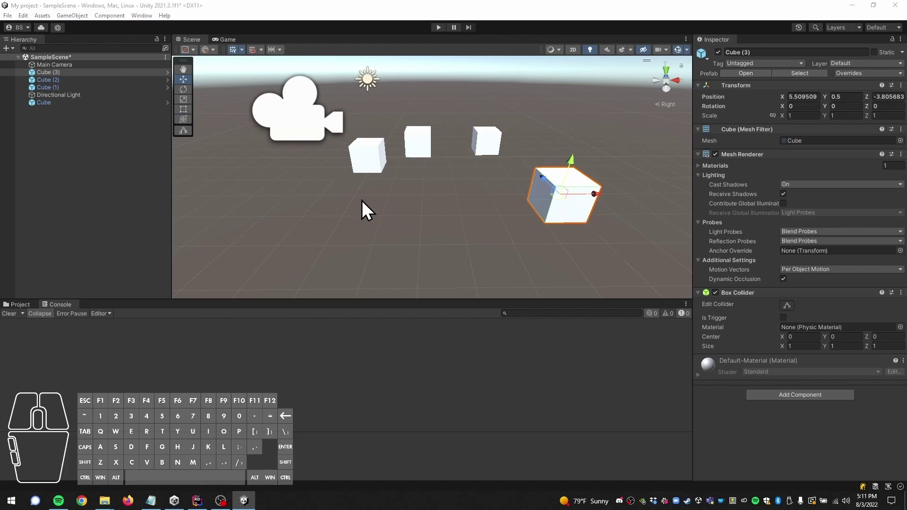
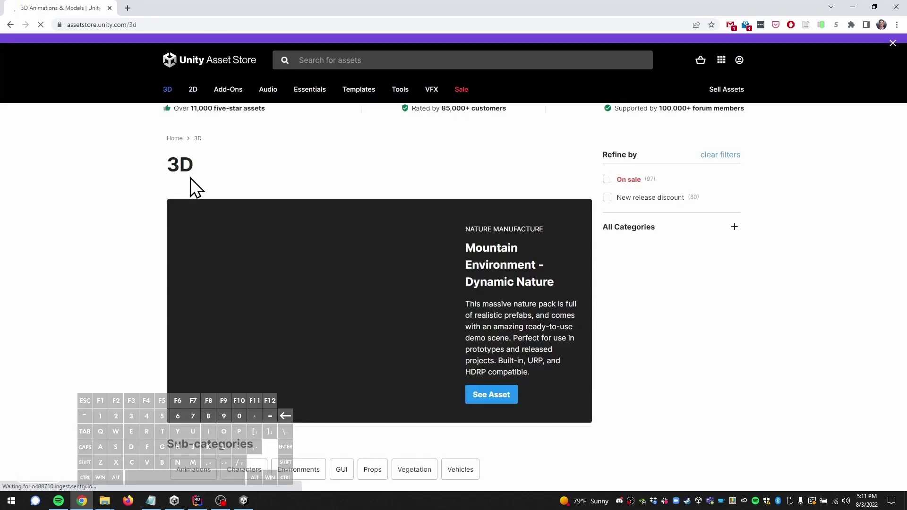
scroll(down, 3)
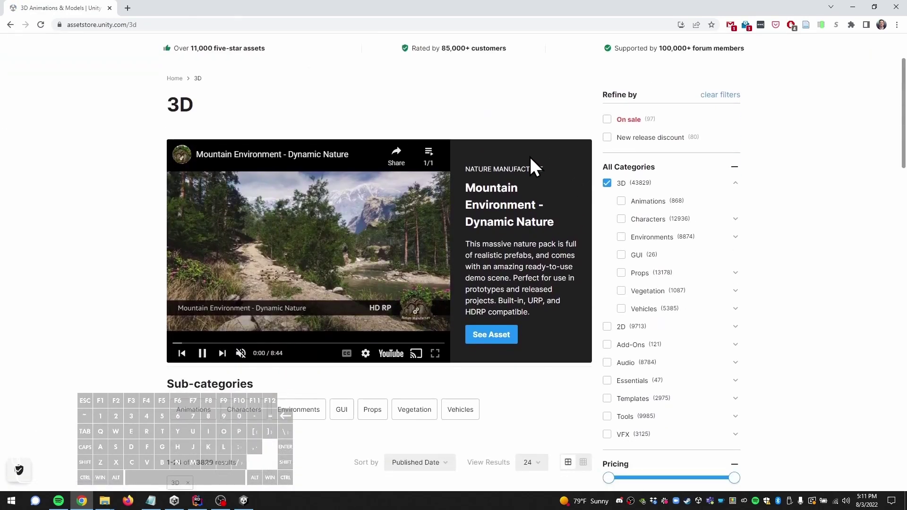
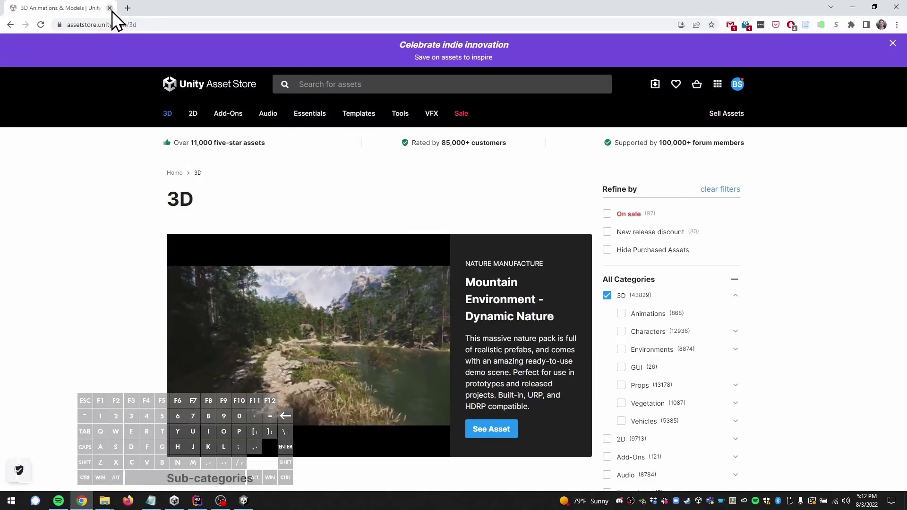
Return from the Asset Store and launch the Package Manager from the Window menu
click(118, 19)
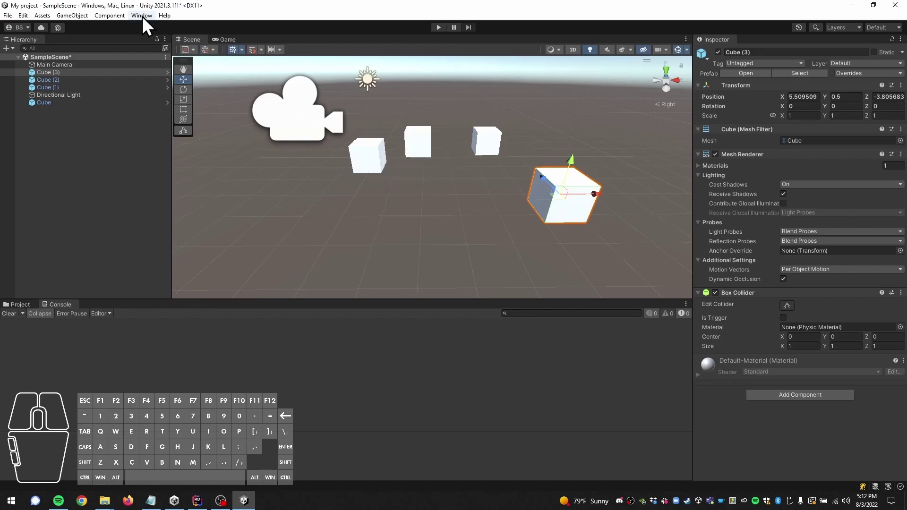
click(149, 22)
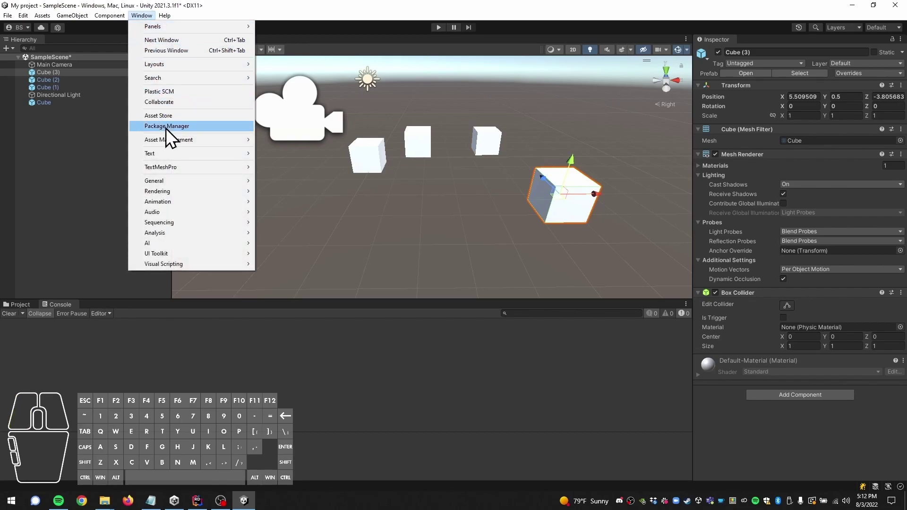
click(172, 134)
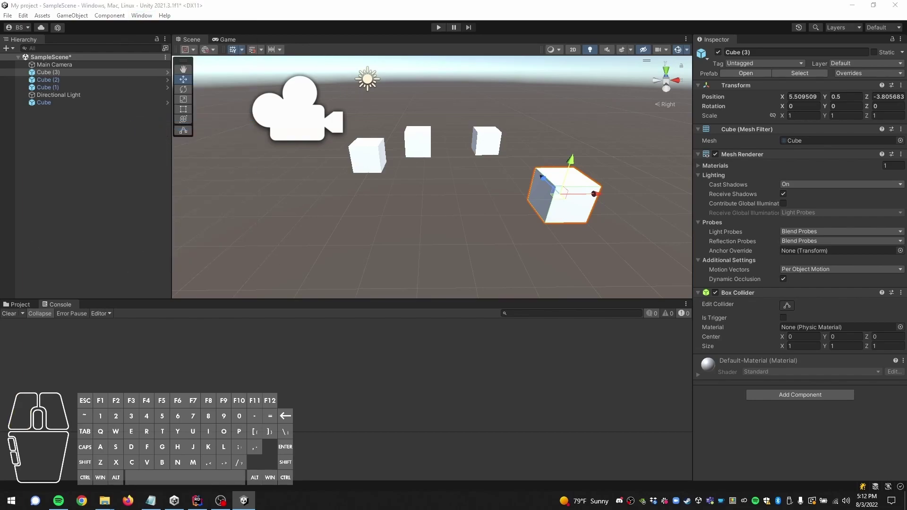
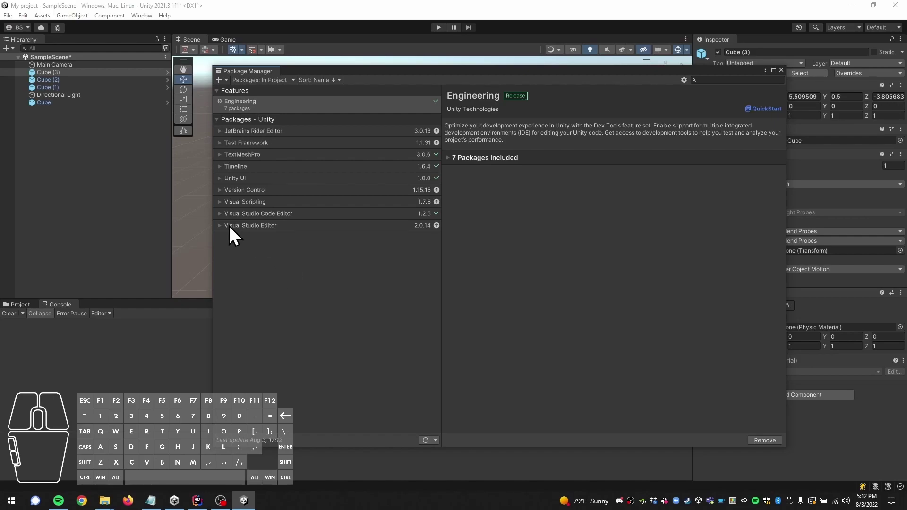
Inspect the JetBrains Rider Editor package details and its version list
click(234, 235)
click(252, 141)
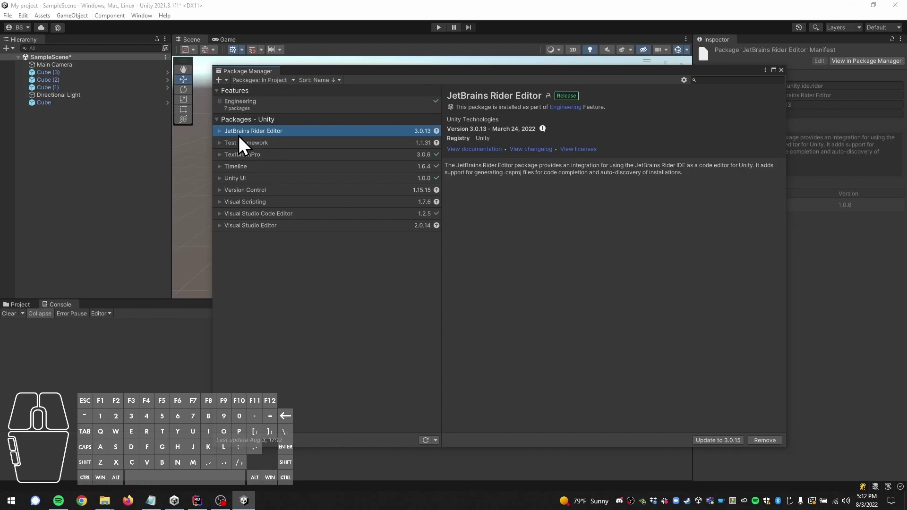
click(224, 142)
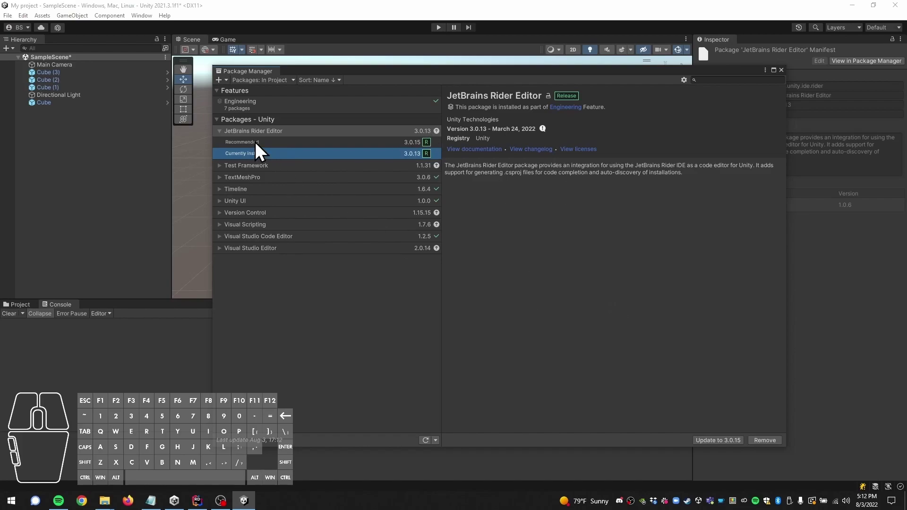
click(227, 137)
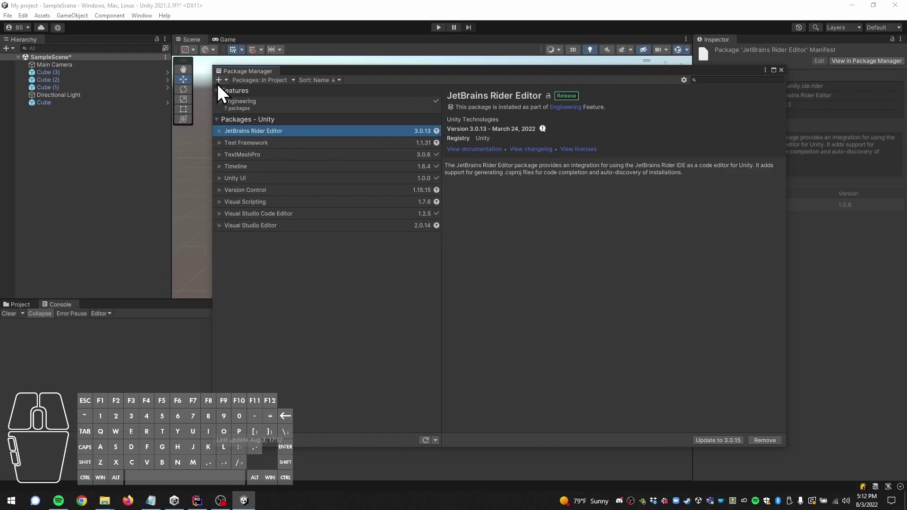
Search the in-project packages for Animation, finding no results
click(711, 75)
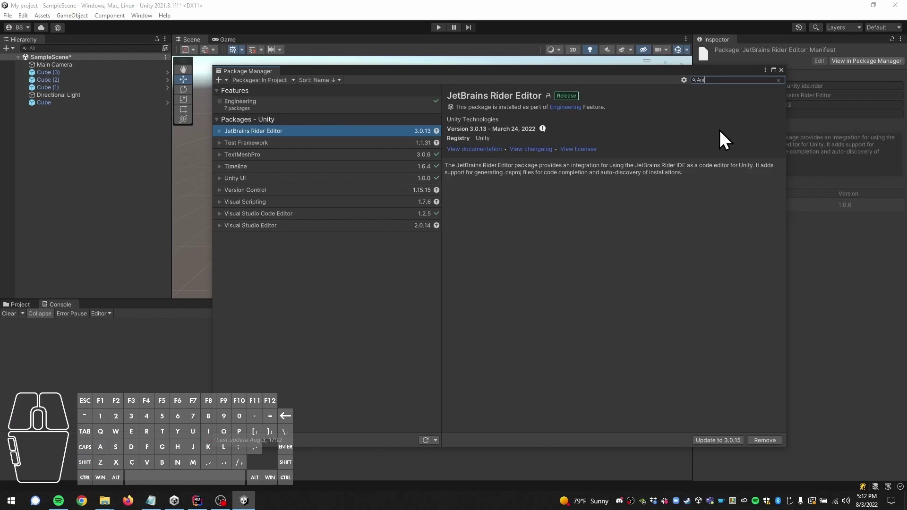
key(Return)
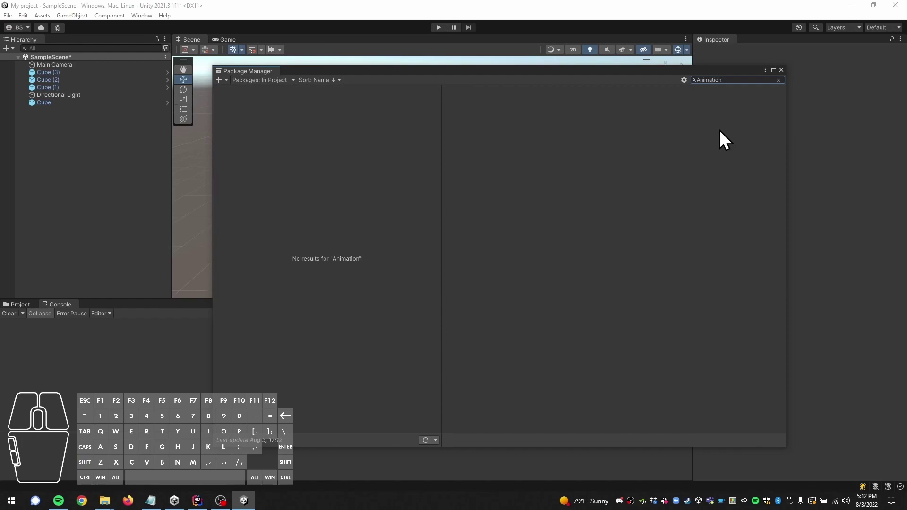
Switch the package source to Unity Registry and scroll through its package list
click(264, 88)
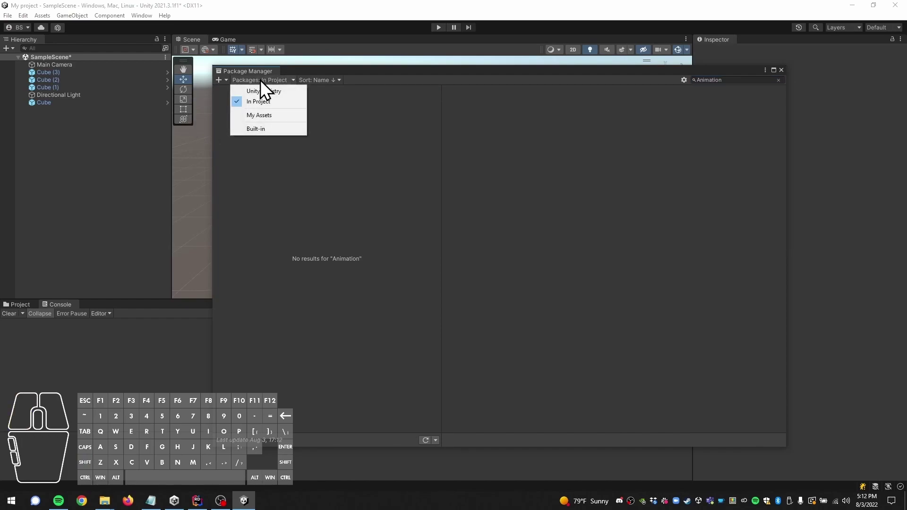
click(271, 98)
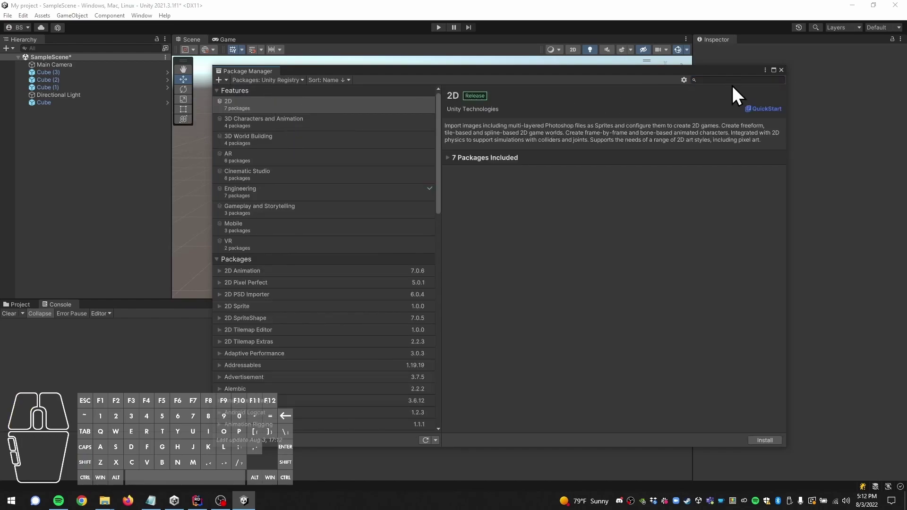
click(732, 78)
scroll(down, 3)
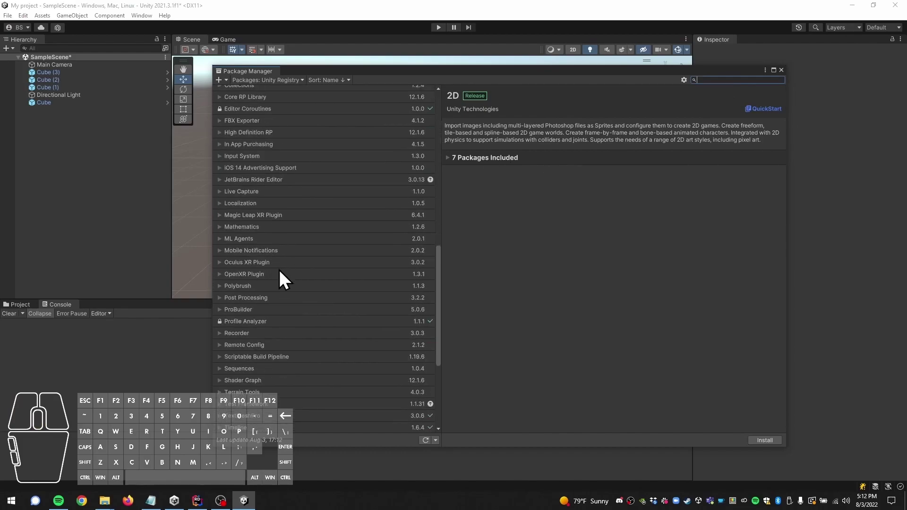
scroll(up, 3)
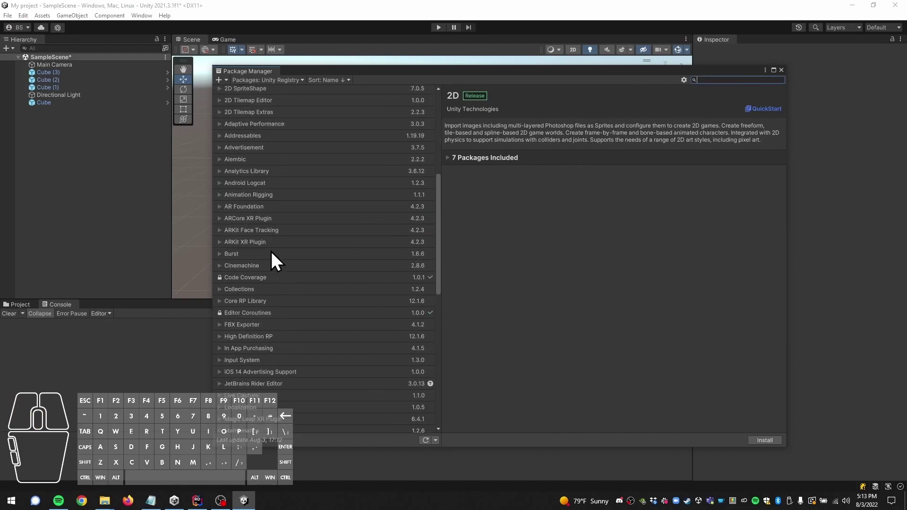
scroll(up, 3)
middle_click(276, 260)
middle_click(277, 260)
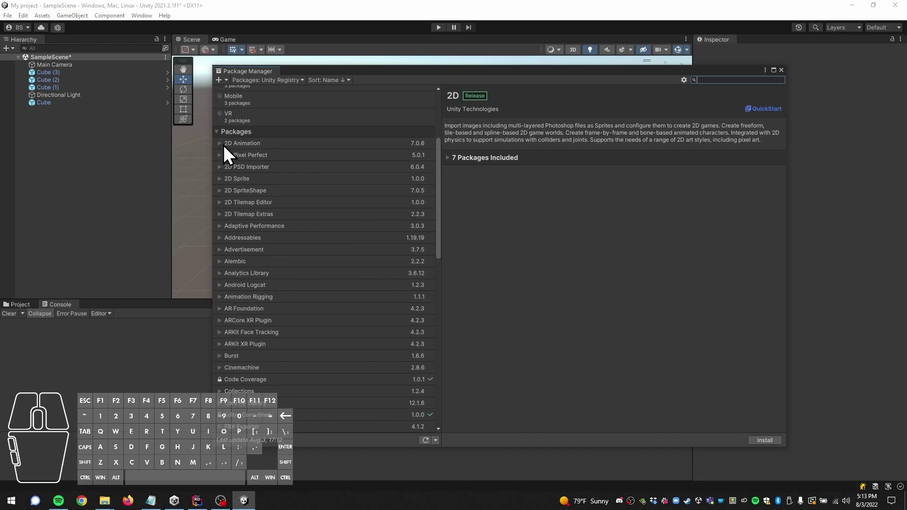
Search the registry for animation and view 2D Animation, Animation Rigging and 3D Characters and Animation
click(224, 154)
click(722, 78)
key(Return)
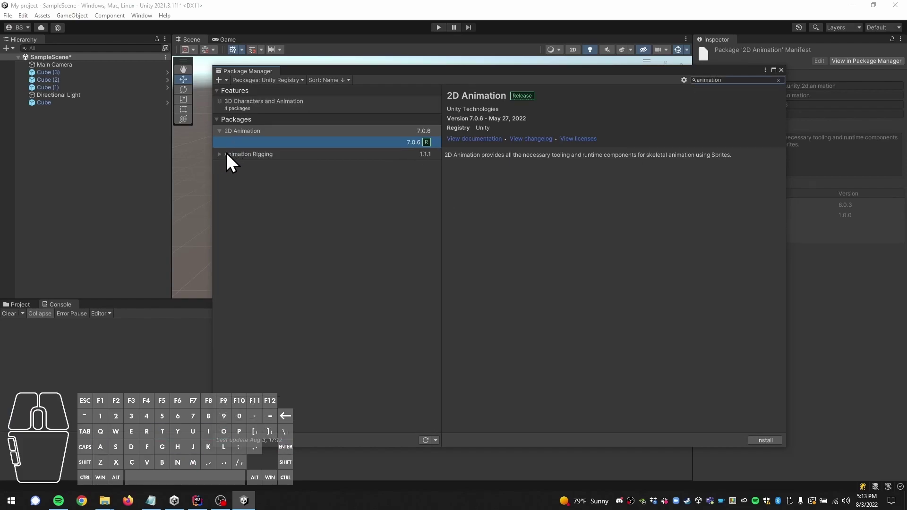
click(225, 140)
click(256, 156)
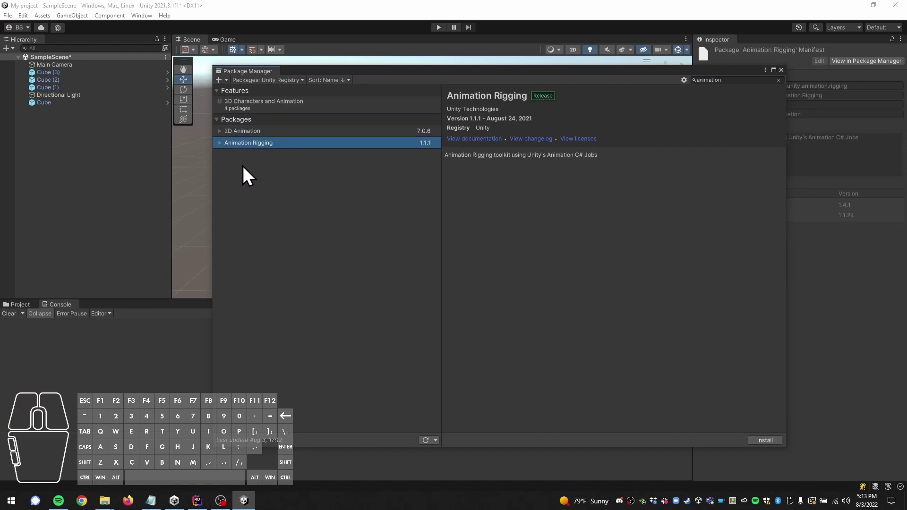
click(273, 113)
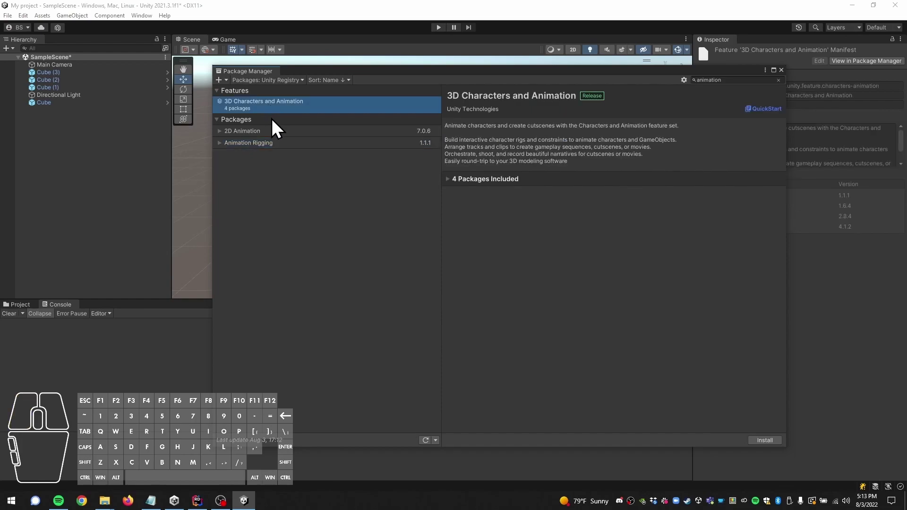
Clear the search and close the Package Manager
click(270, 143)
drag(734, 75, 673, 81)
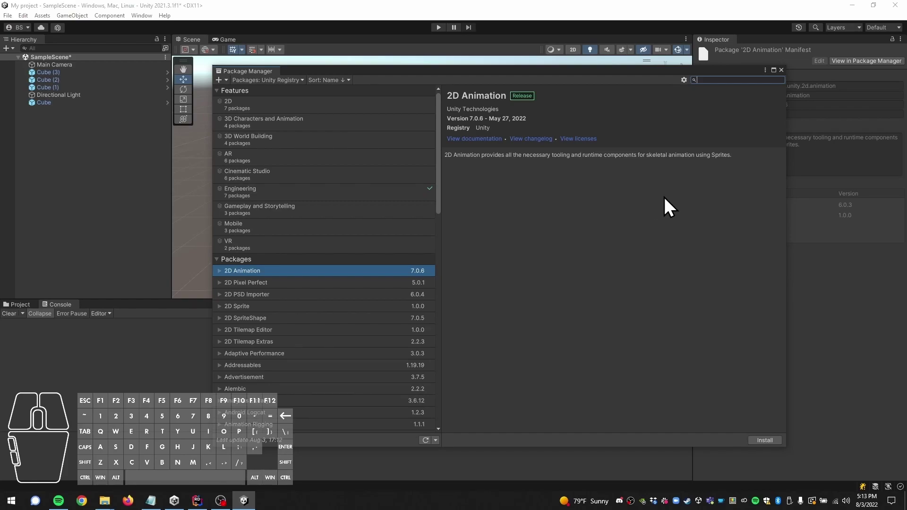
click(788, 82)
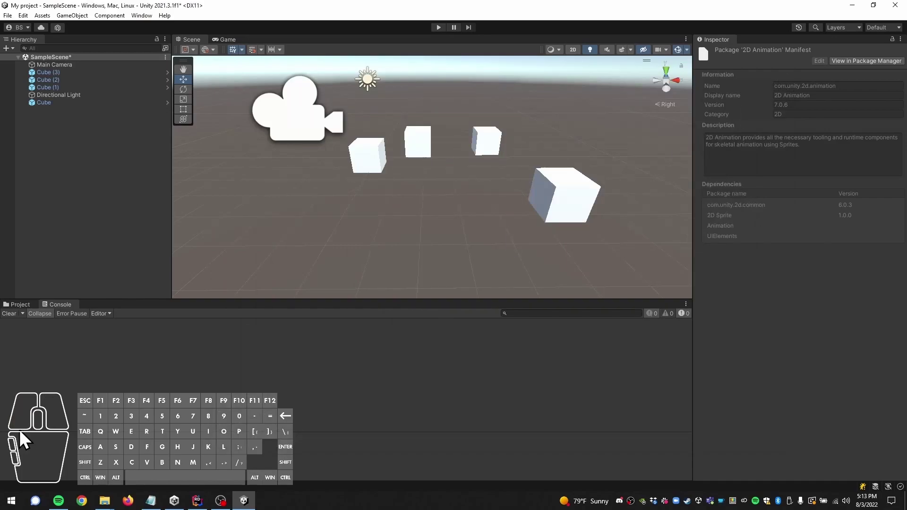
Show the Project tab with the Assets > Scenes folder contents
click(23, 311)
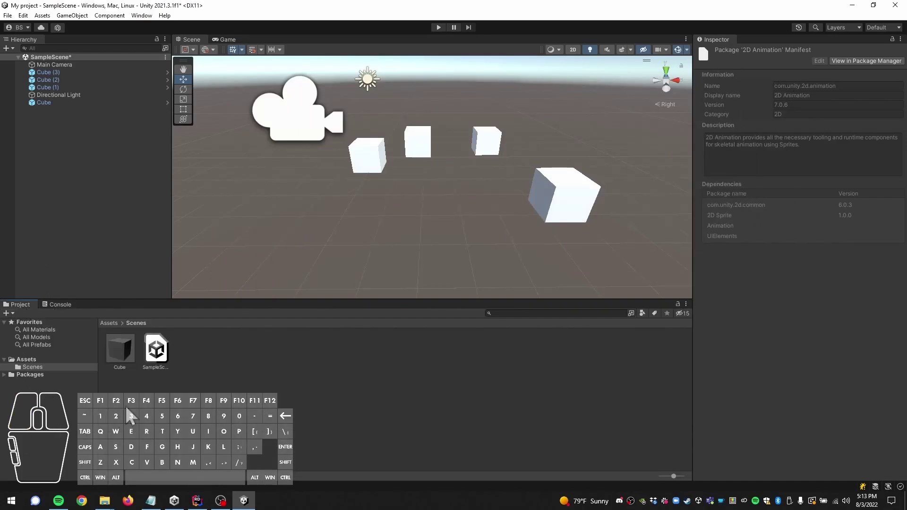
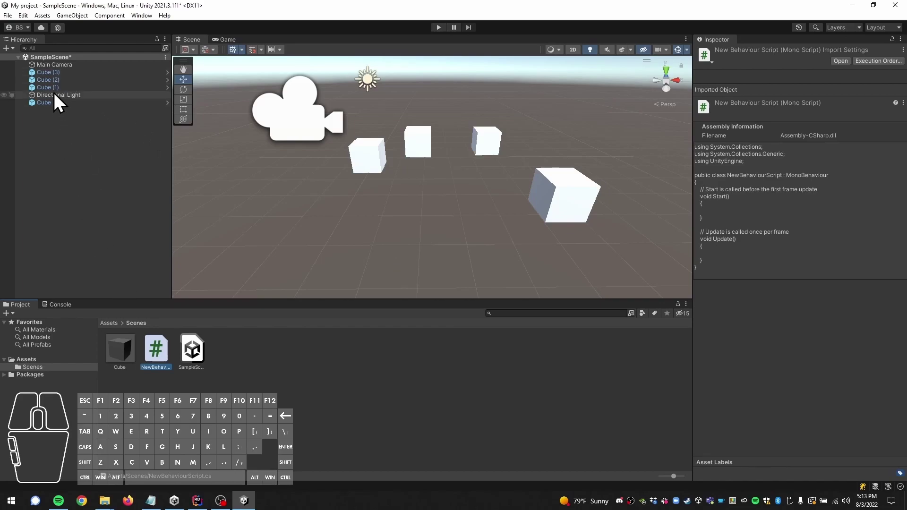
Select Main Camera and browse the Add Component category list without adding anything
click(69, 78)
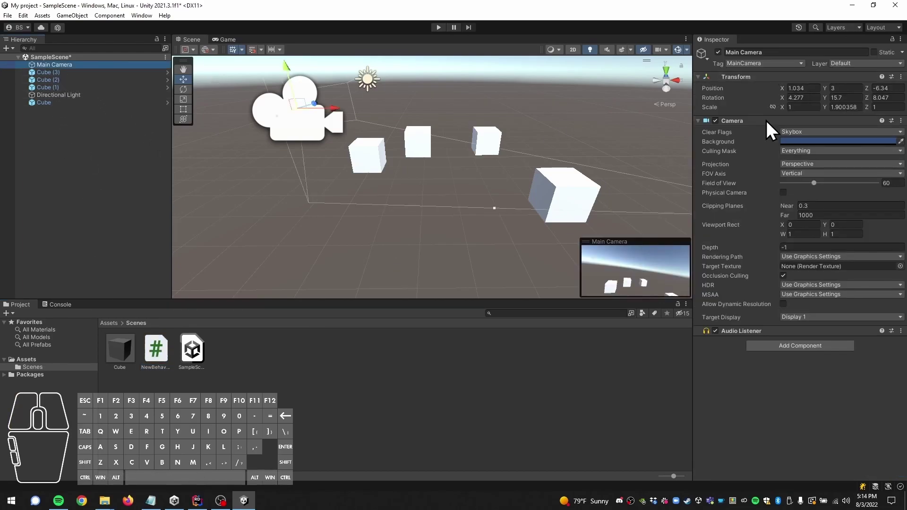
click(758, 357)
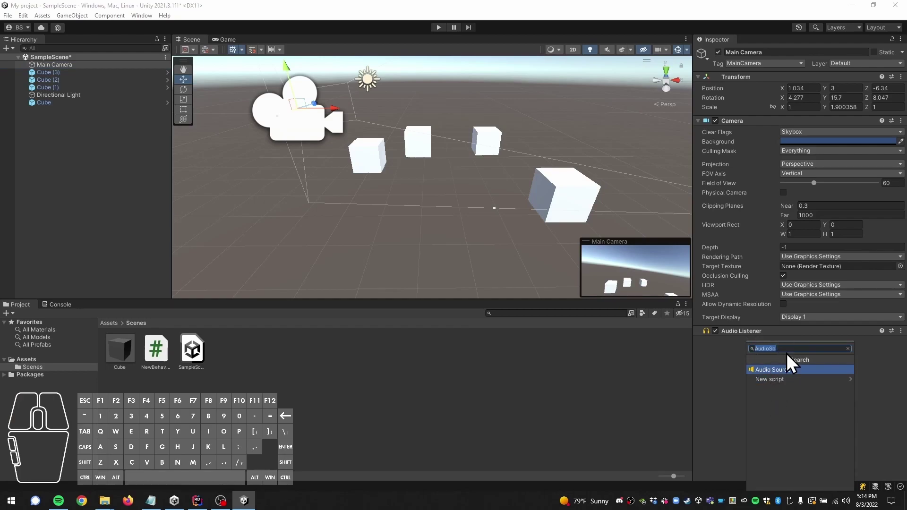
scroll(down, 3)
scroll(up, 3)
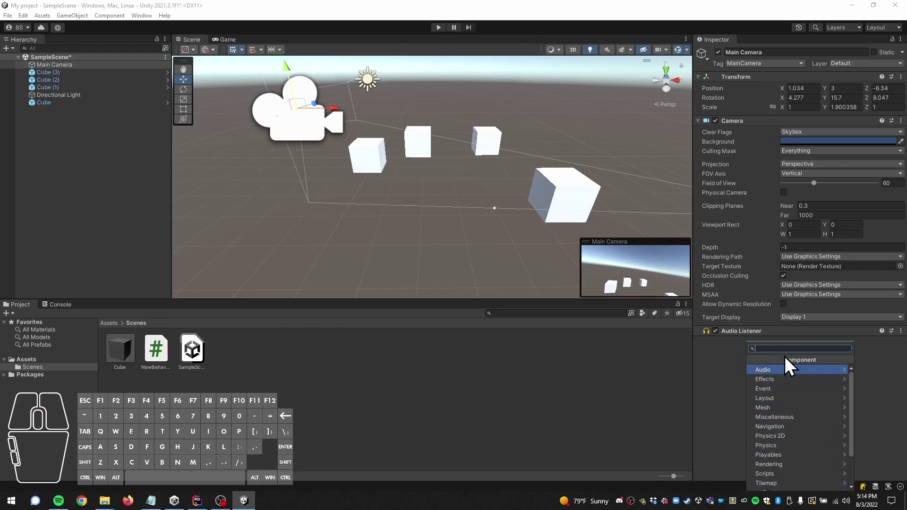